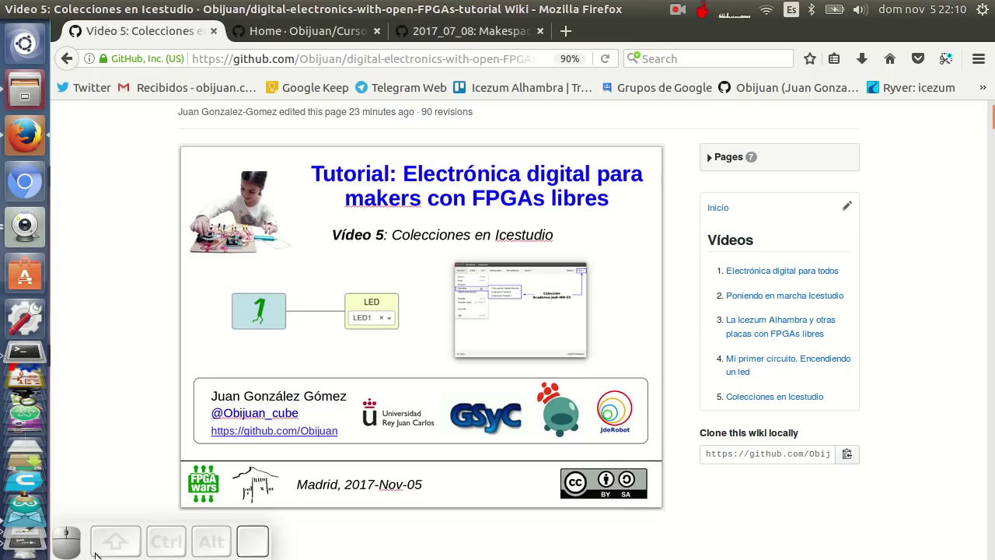
- Bring the empty untitled Icestudio circuit to the front after viewing the tutorial wiki
click(31, 512)
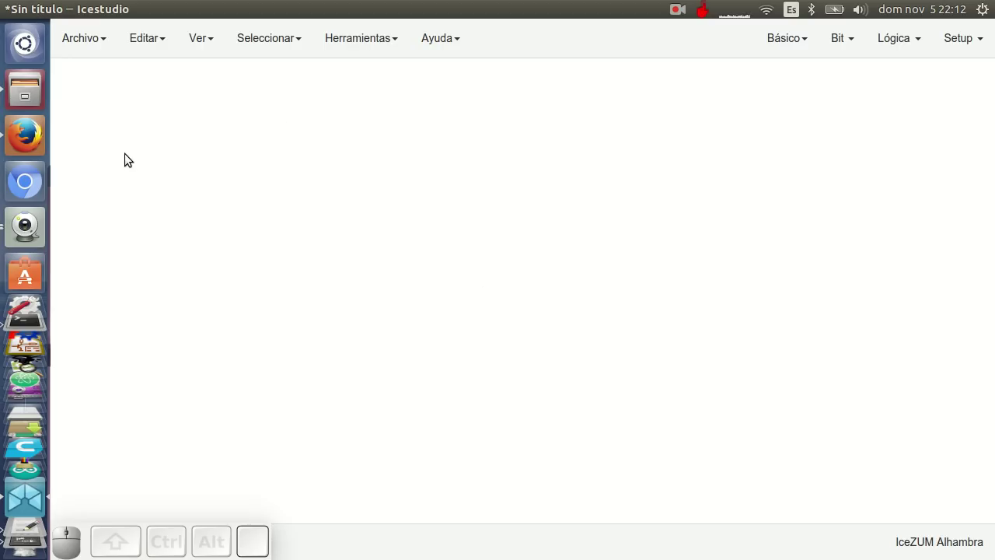
- Return to the wiki page and scroll to the Colección section with Academia-Jedi-HW-05.zip
click(16, 140)
scroll(down, 3)
scroll(down, 3)
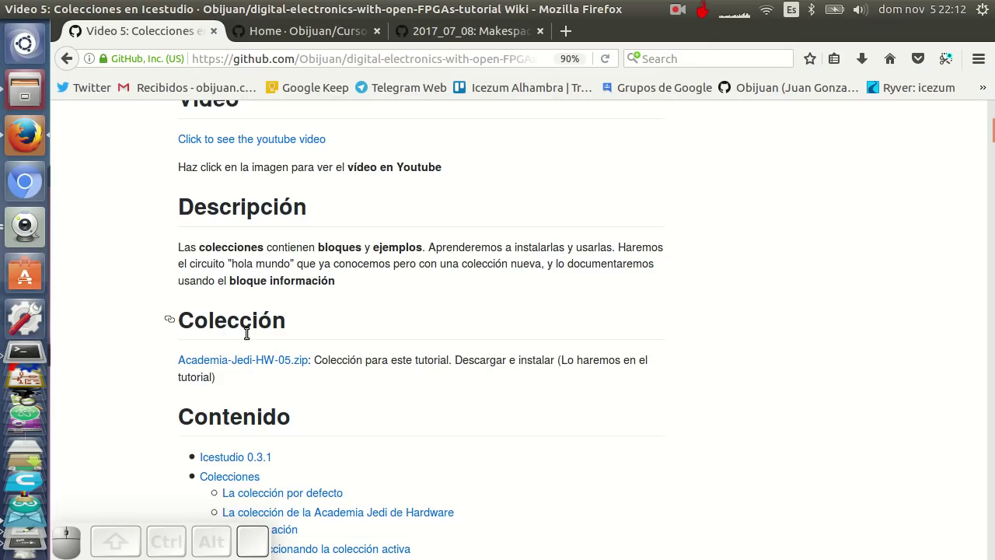
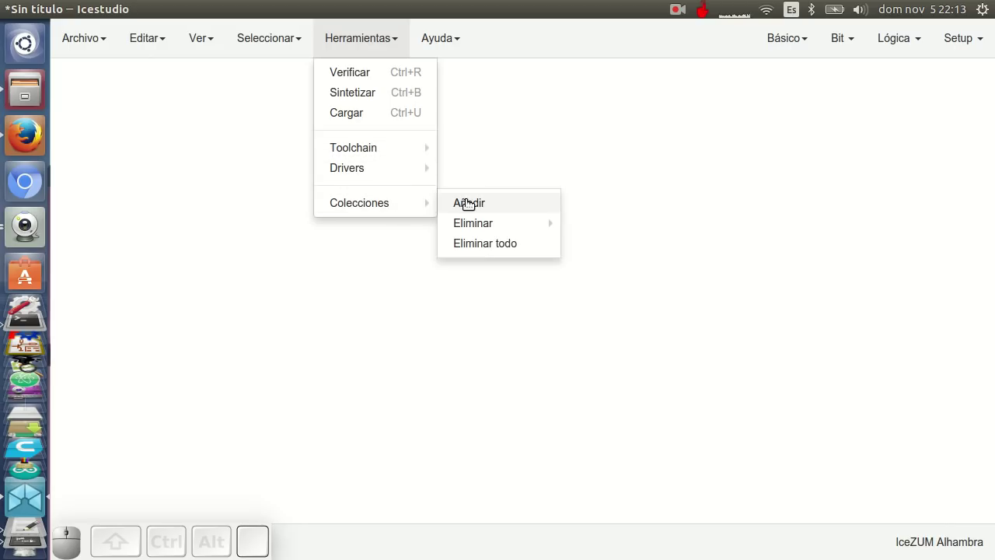
- Add a collection from the Academia-Jedi-HW-05.zip file via Herramientas > Colecciones > Añadir
click(470, 199)
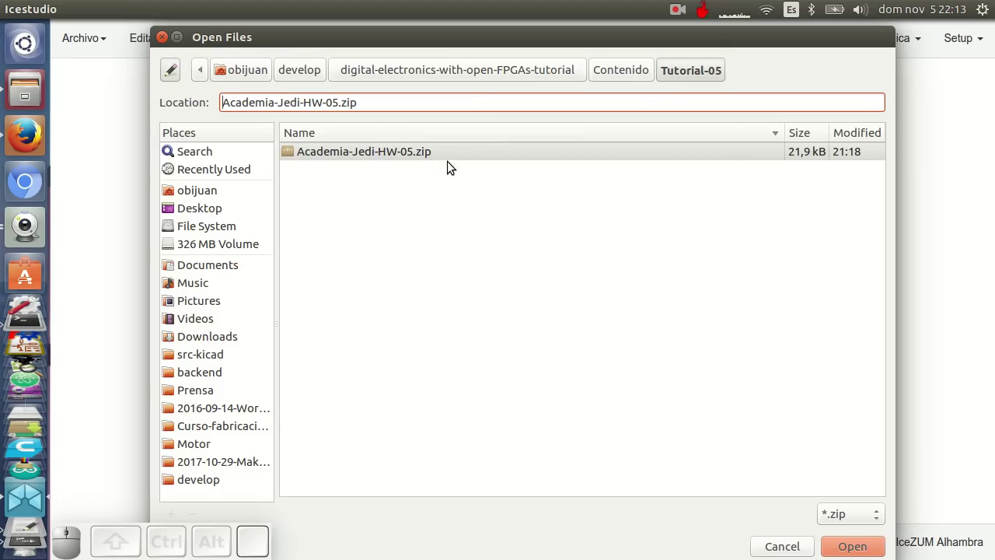
click(369, 154)
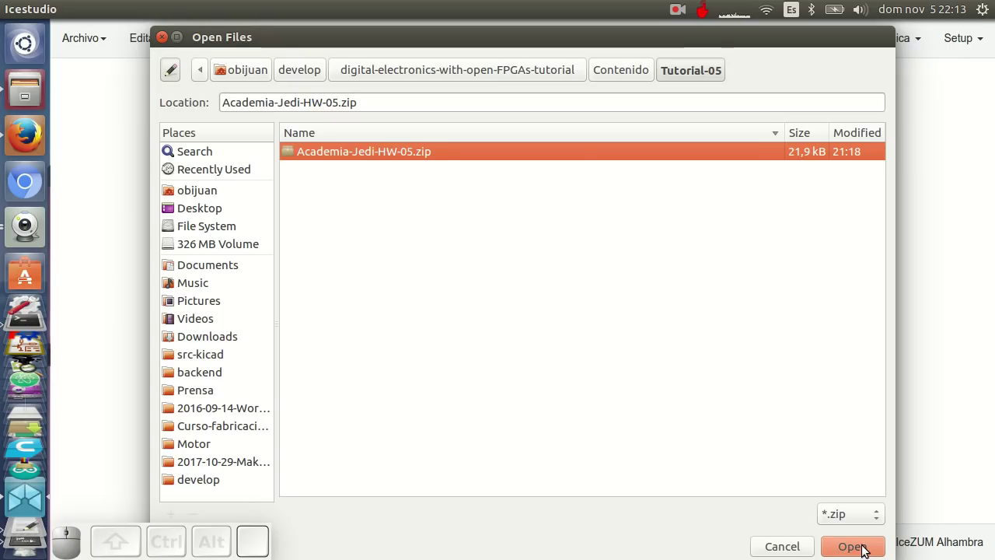
click(866, 547)
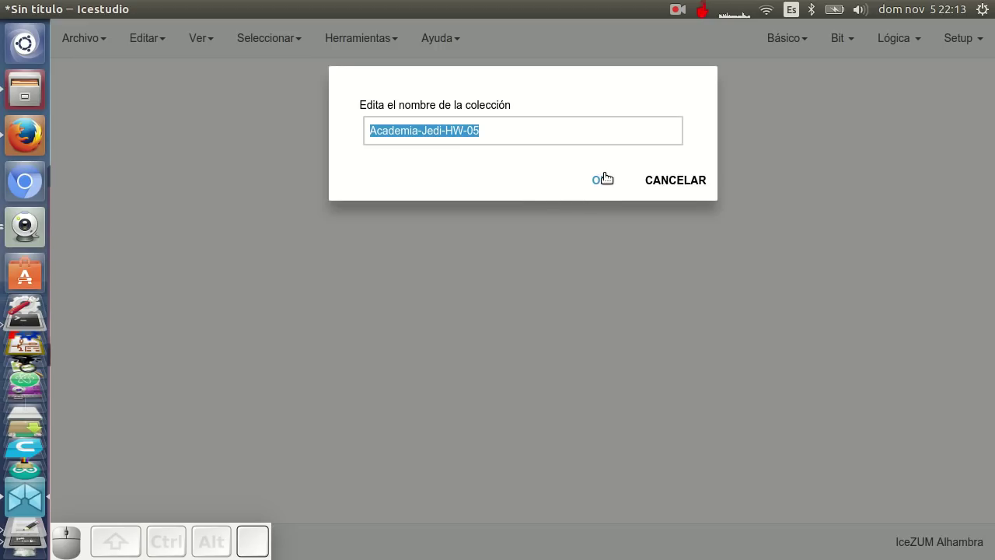
- Accept the collection name and make Academia-Jedi-HW-05 the active collection
click(602, 177)
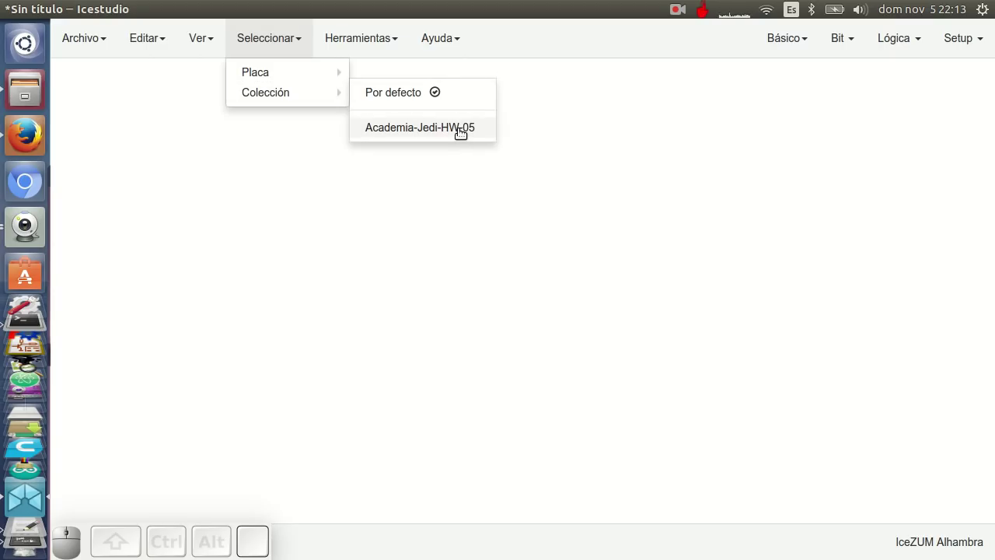
click(462, 128)
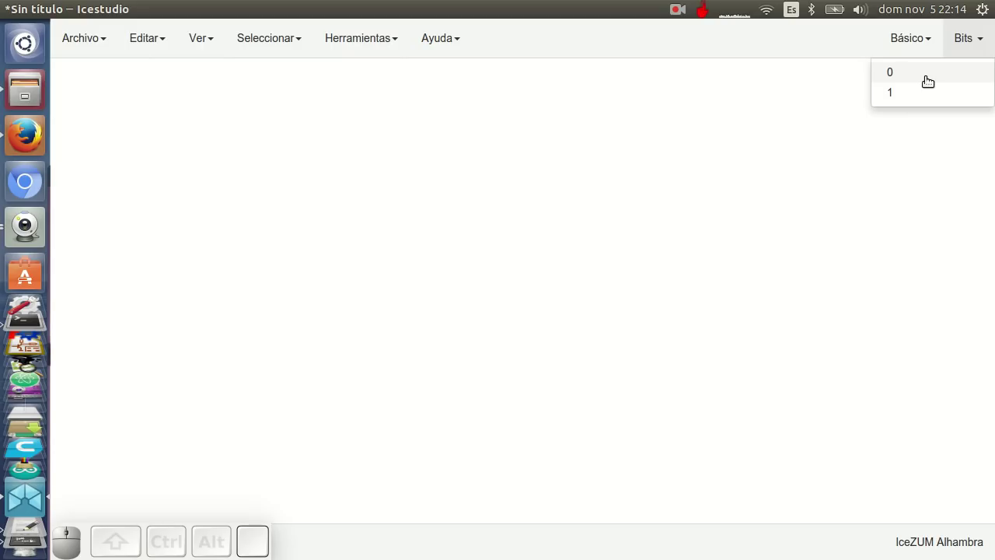
- Place a constant 0 block and a constant 1 block below it from the Bits menu
click(926, 76)
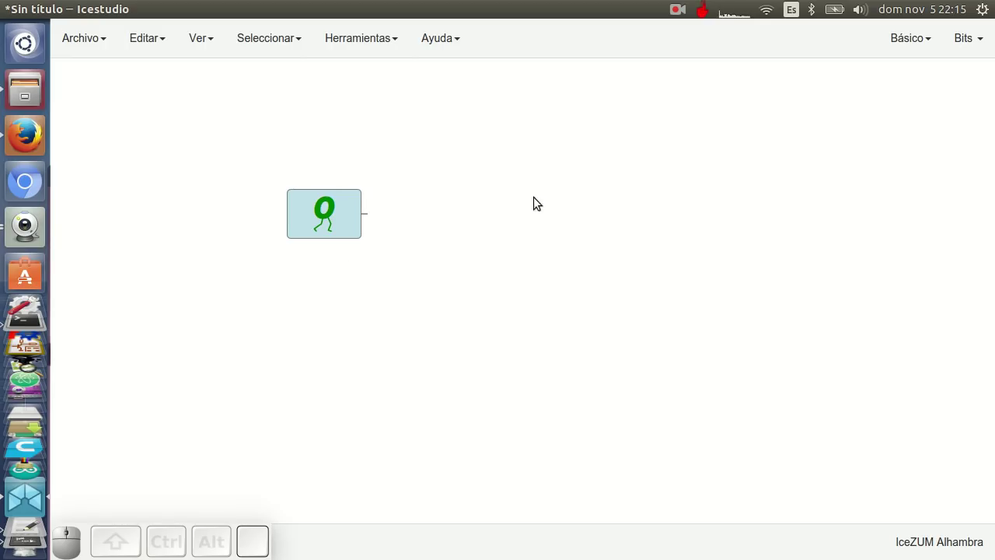
click(934, 101)
click(329, 280)
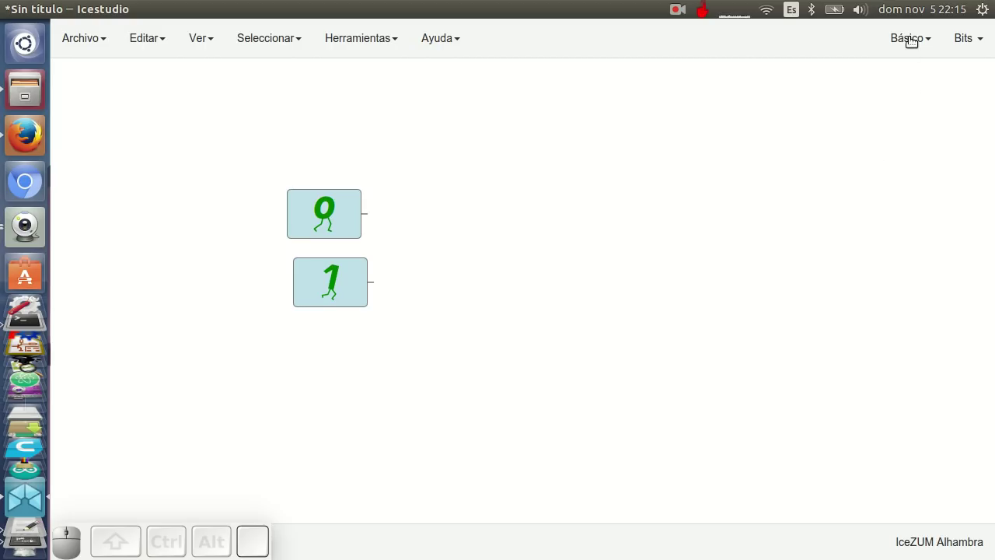
- Add an output block named LED and drop it onto the canvas
click(878, 96)
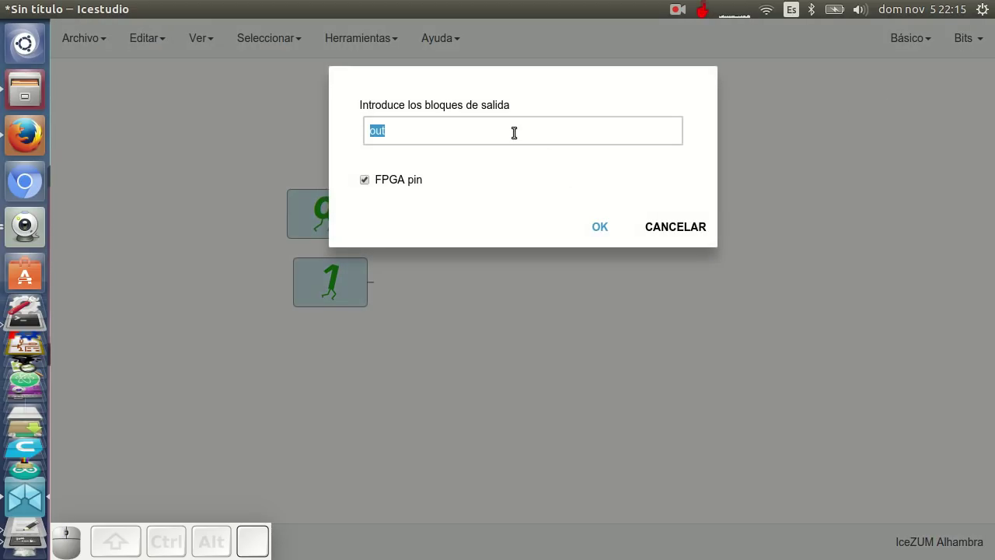
click(514, 127)
key(Return)
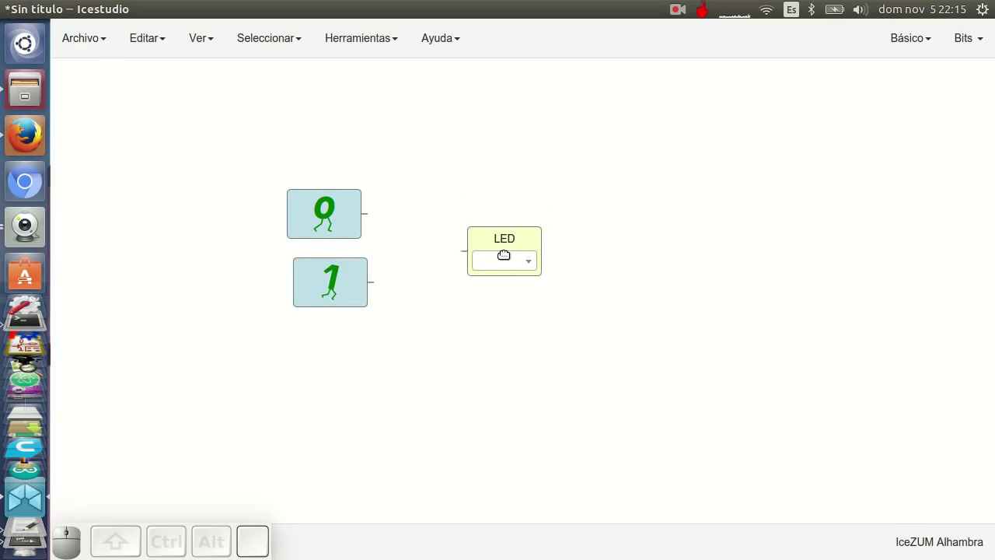
click(535, 279)
- Wire the 1 block to the LED output, assign pin LED0, and delete the unused 0 block
drag(380, 280, 495, 345)
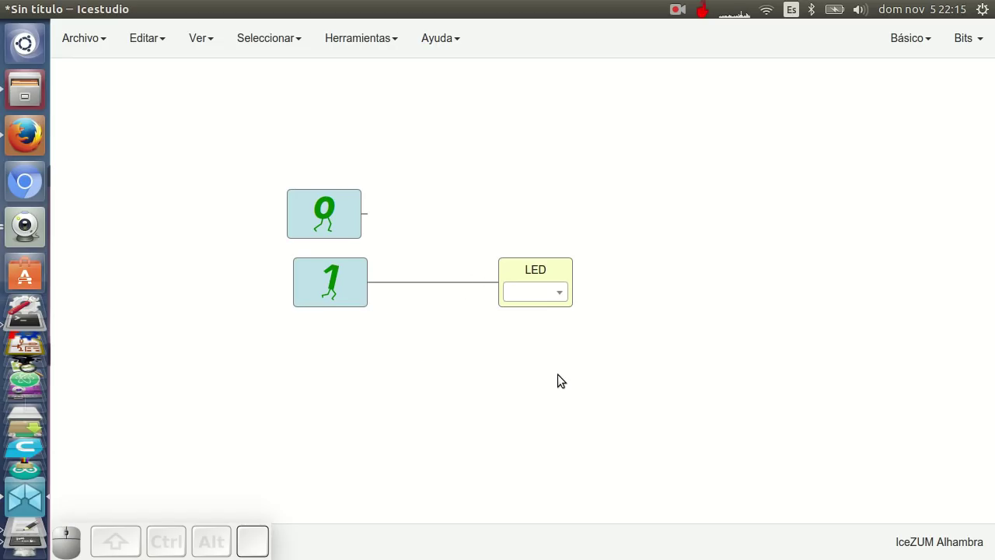
click(546, 292)
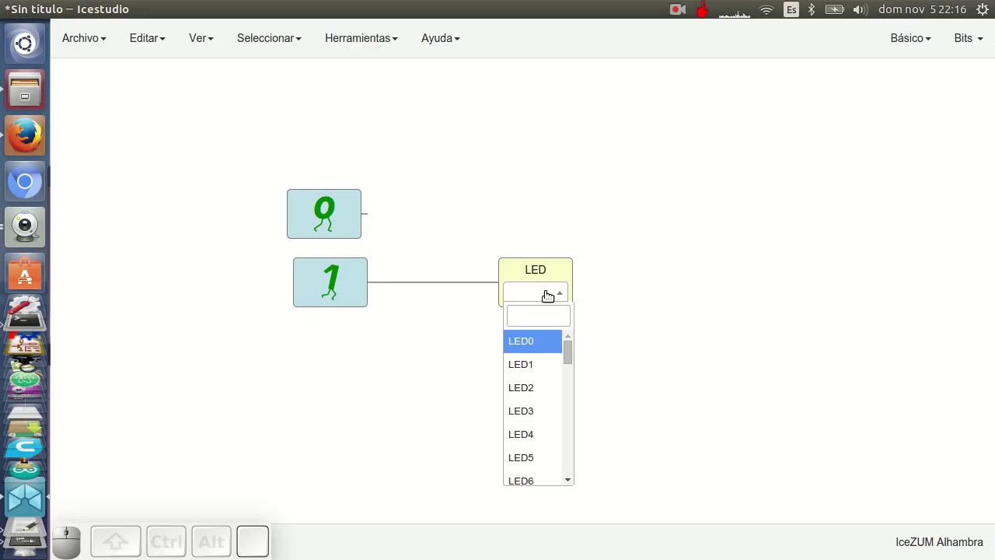
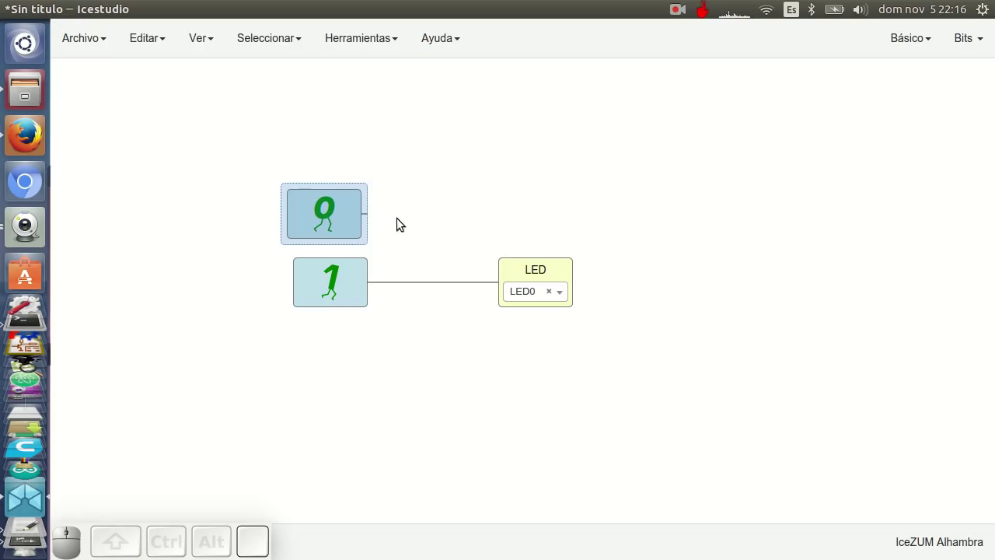
key(Delete)
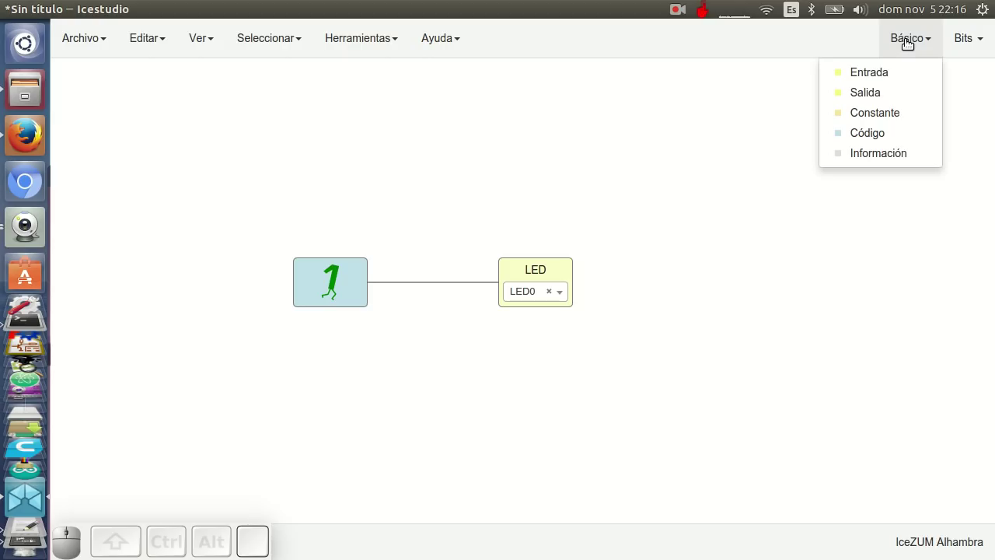
- Place a comment block above the circuit with the Hola Mundo description and 'Bloque editable', widened to fit
click(914, 152)
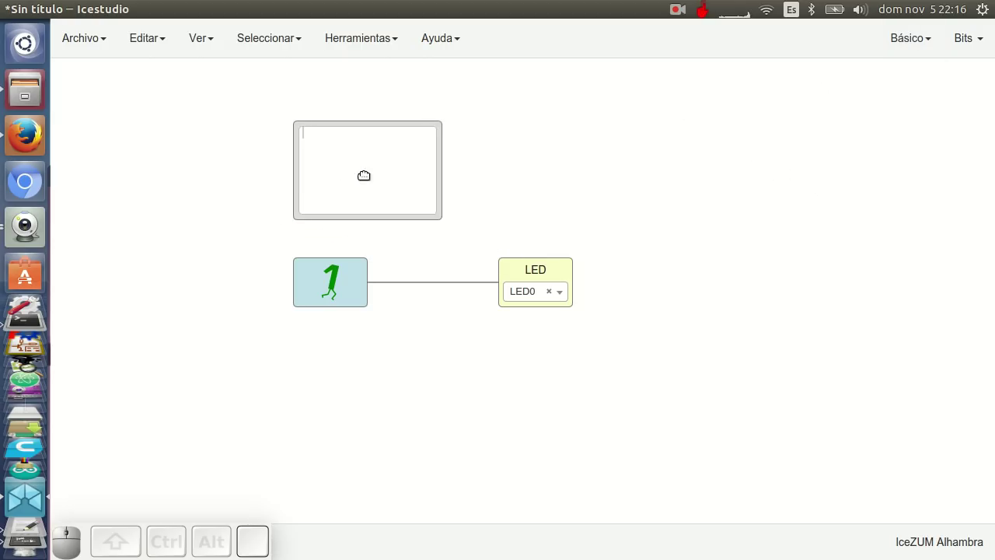
click(355, 180)
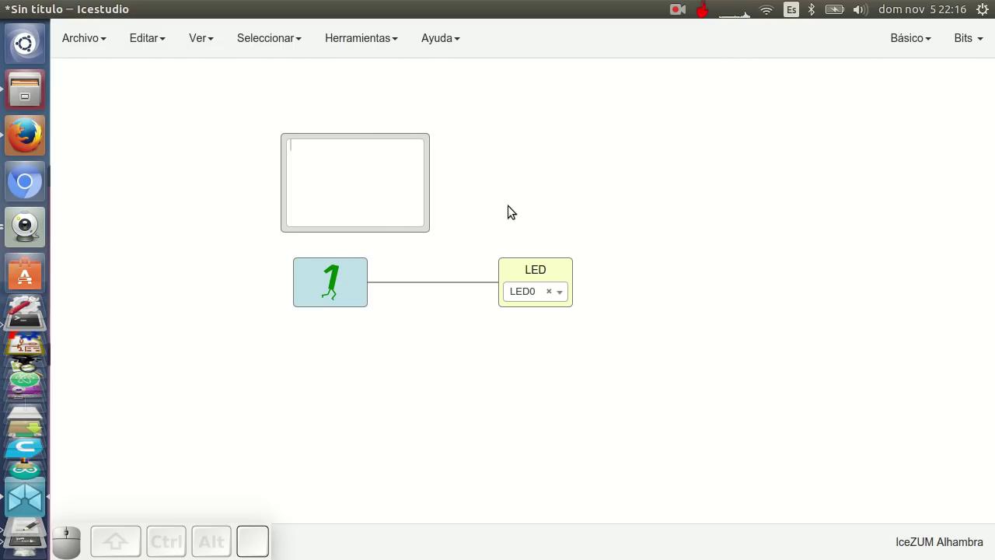
click(334, 143)
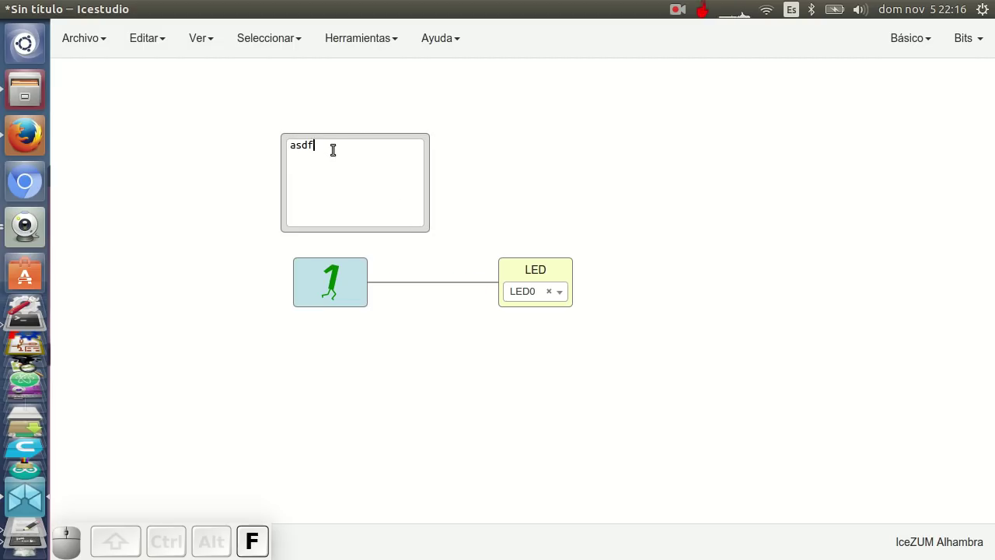
key(space)
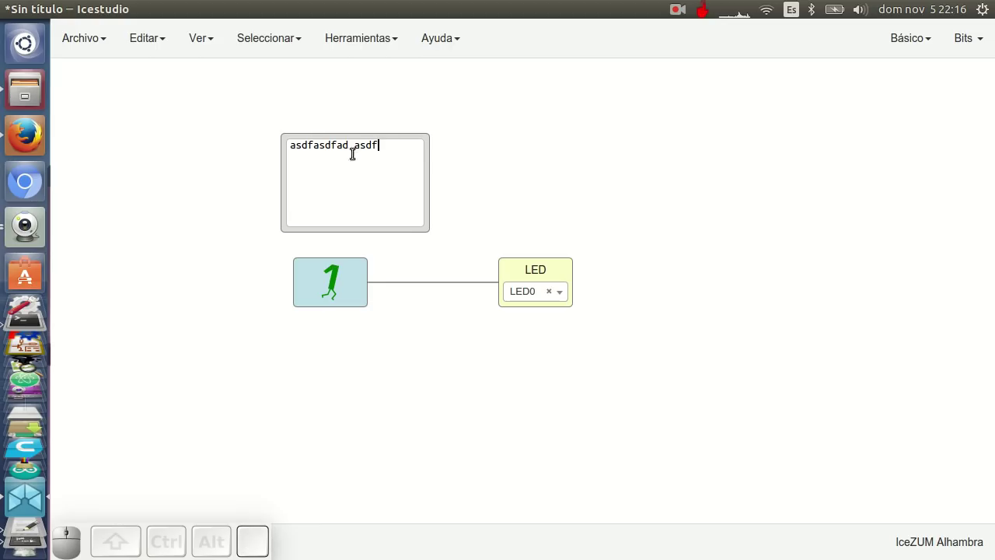
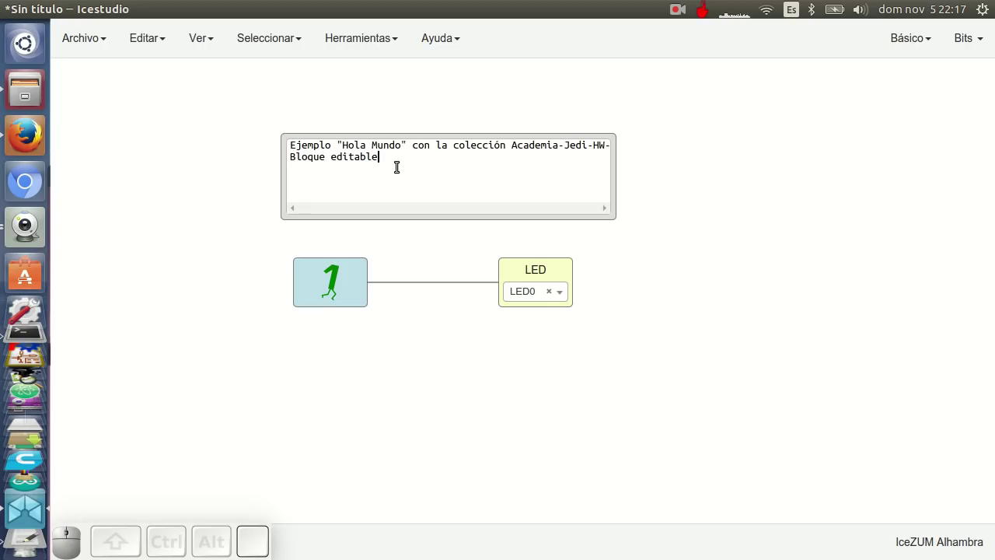
drag(634, 208, 663, 205)
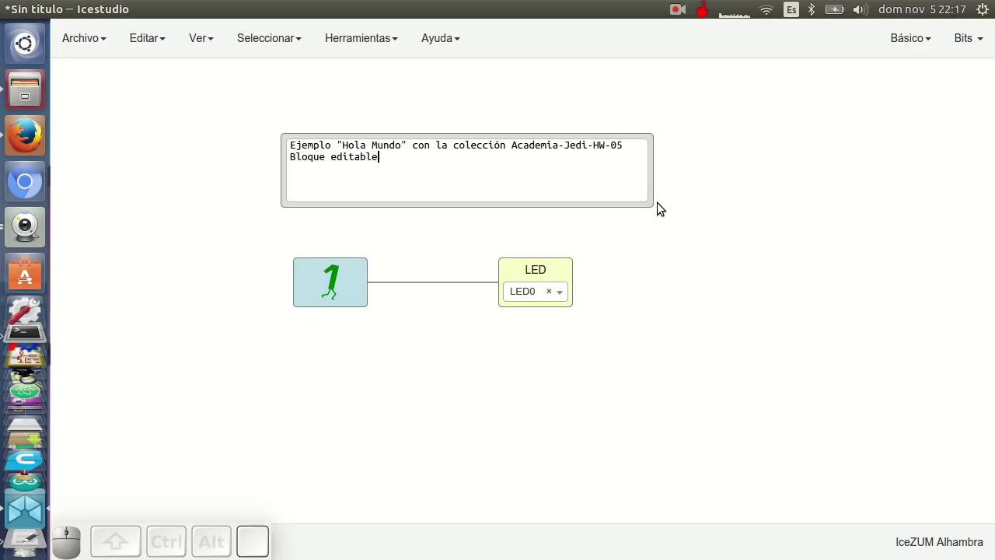
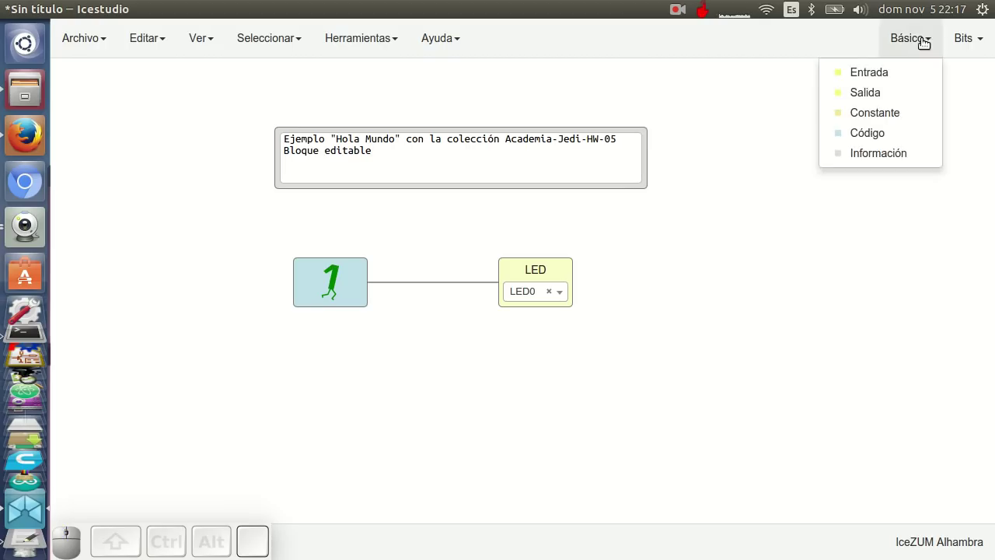
- Add a second Información block and drop it below the circuit
click(908, 155)
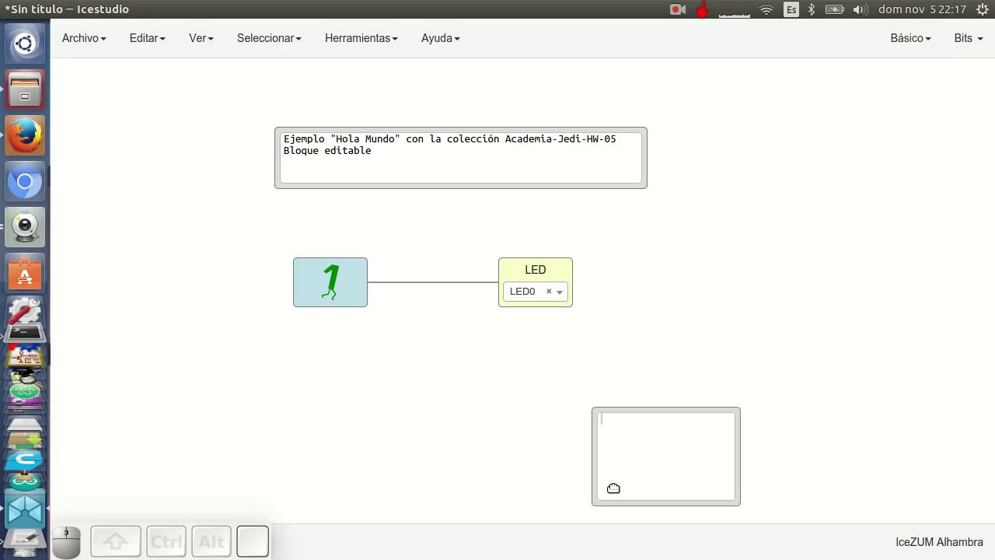
click(336, 377)
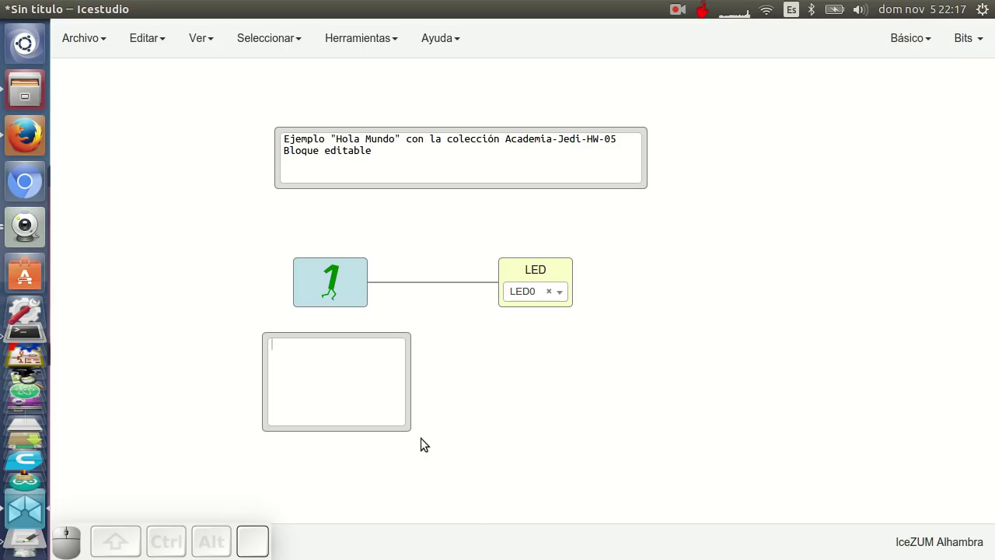
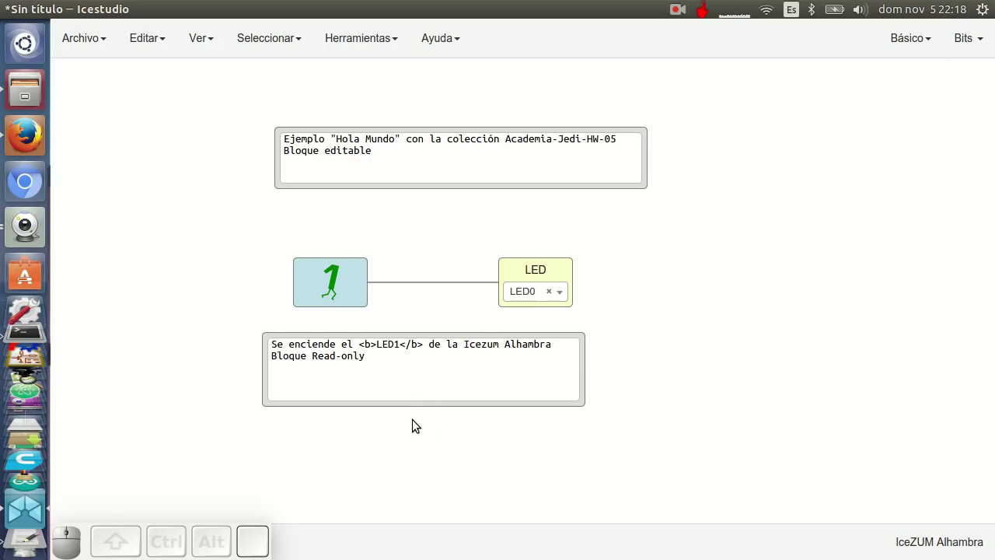
- Mark the lower info block as Solo lectura so it renders as frameless text with LED1 bold
click(408, 400)
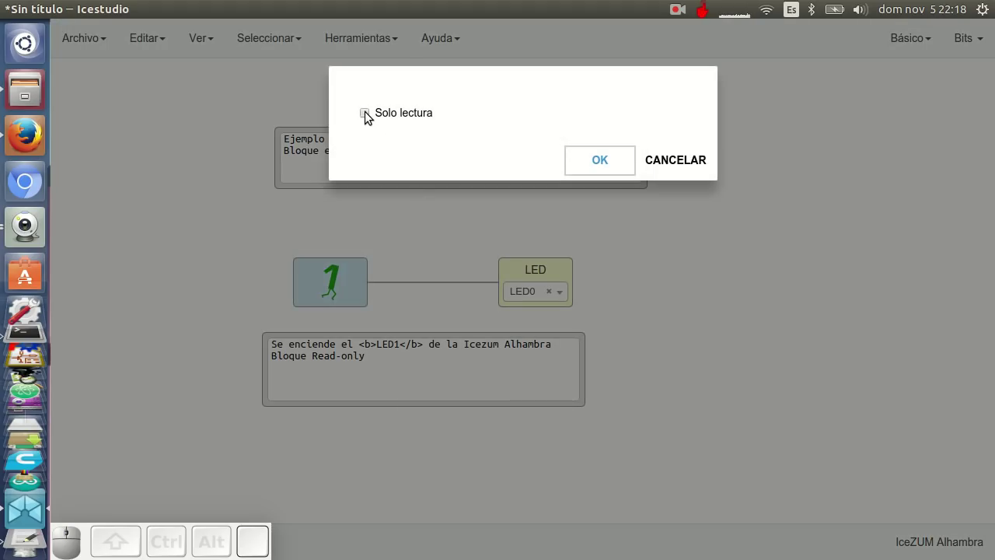
click(370, 115)
click(594, 164)
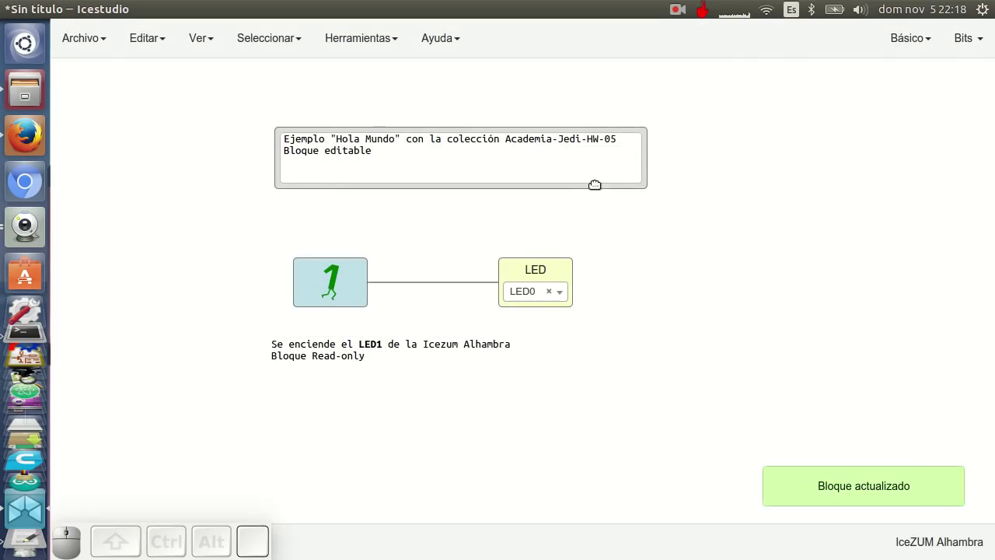
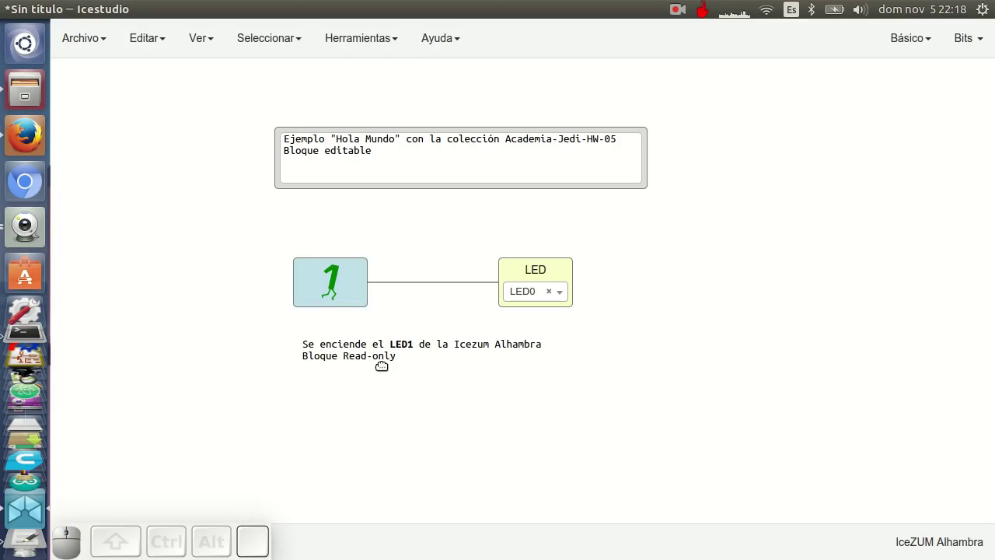
click(380, 358)
click(395, 114)
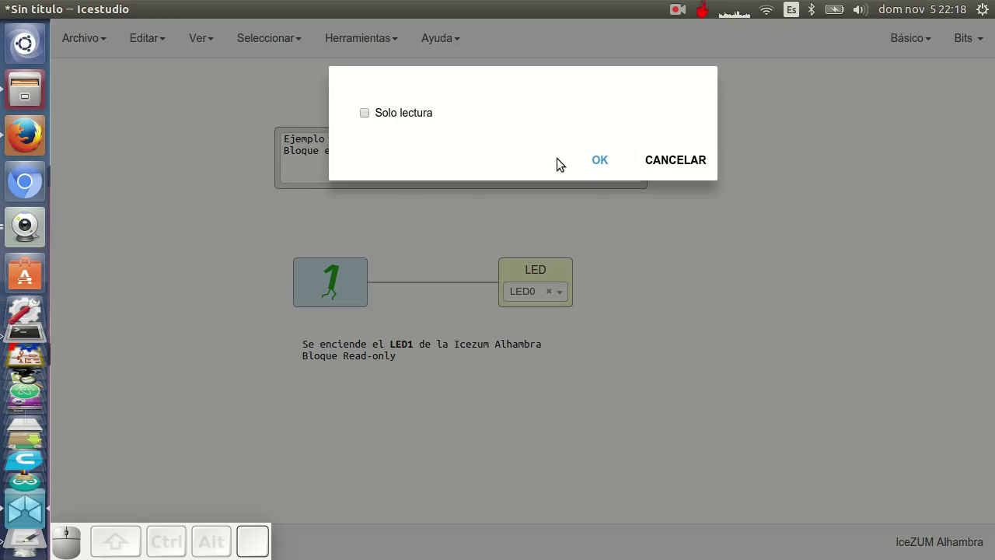
click(598, 161)
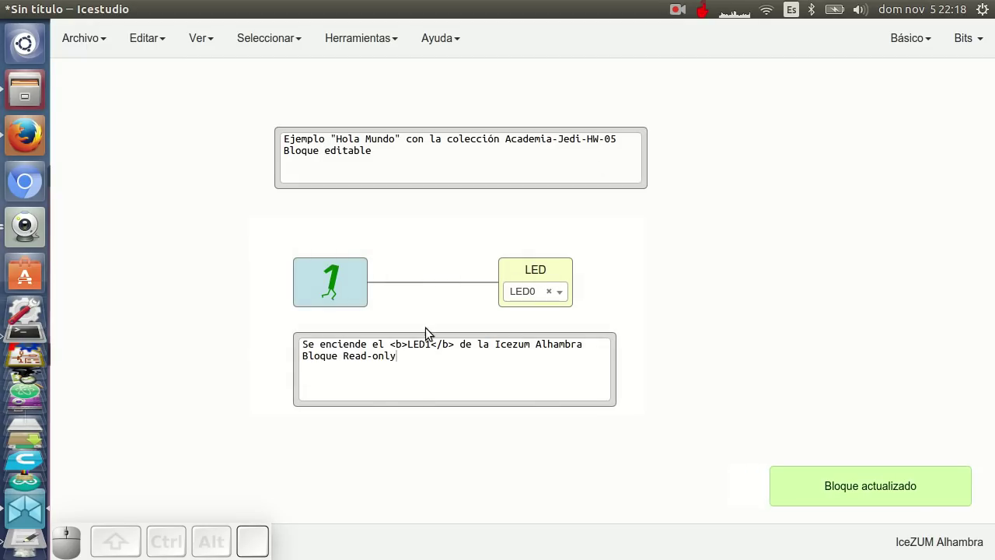
click(431, 369)
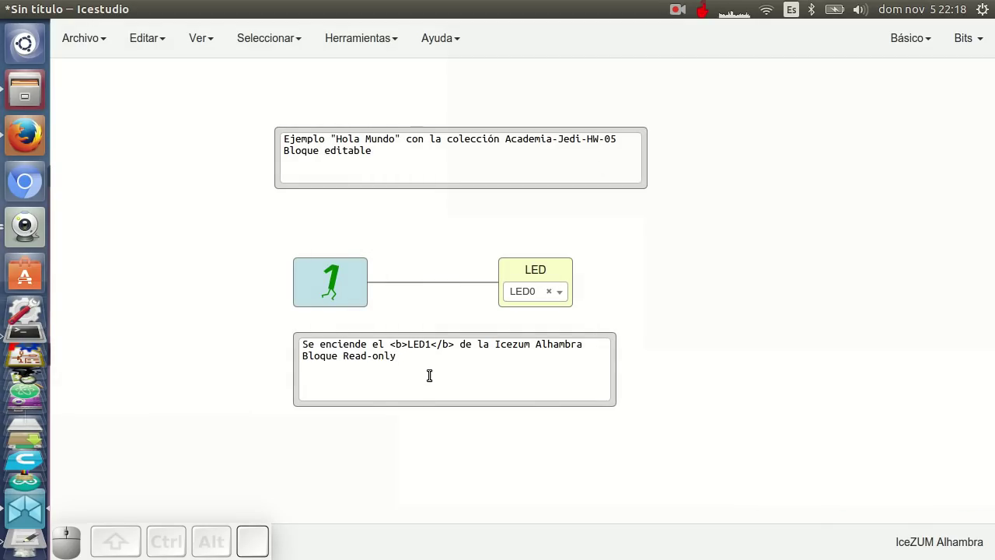
click(444, 399)
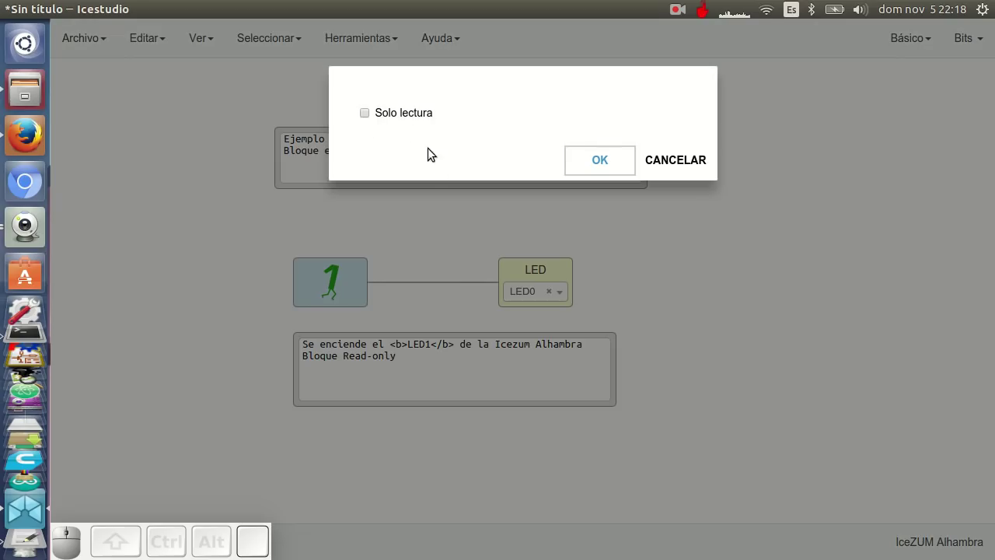
click(411, 111)
click(603, 156)
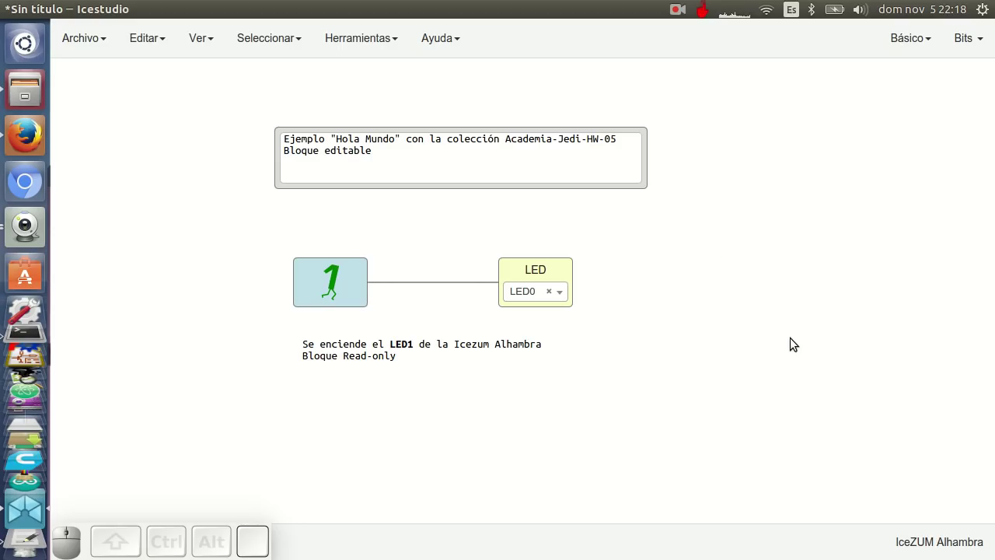
- Add an info block, paste the <img src=…> HTML snippet, and widen it to show the whole link
drag(797, 343, 672, 348)
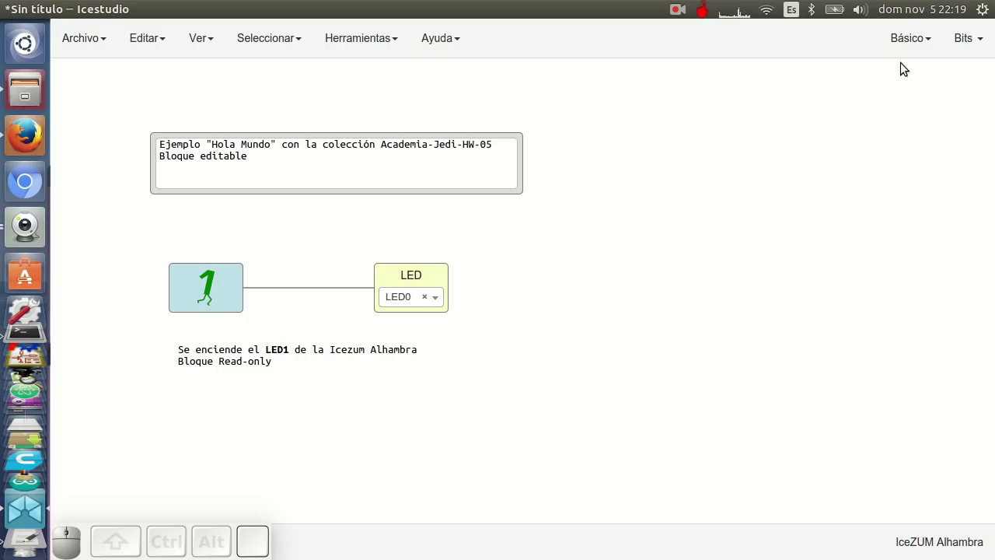
click(900, 158)
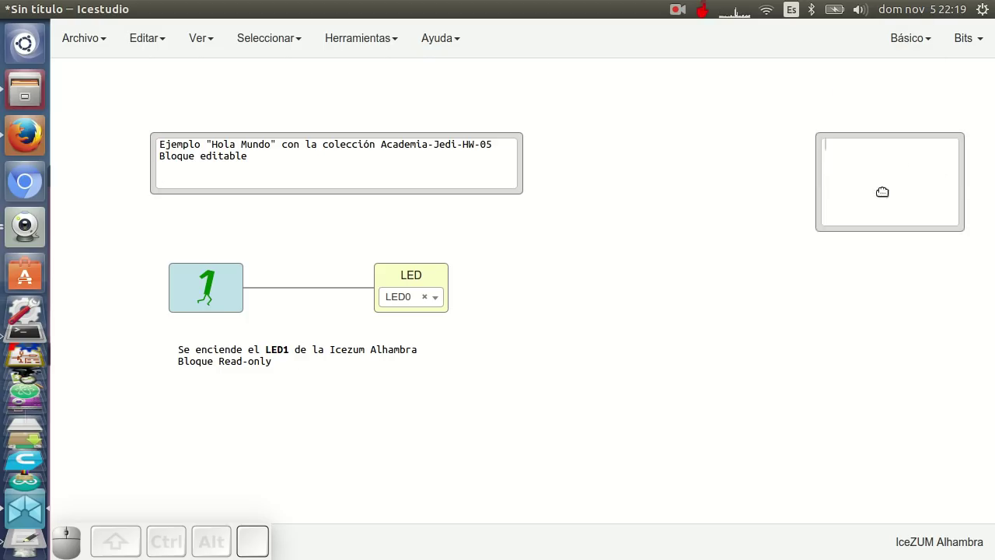
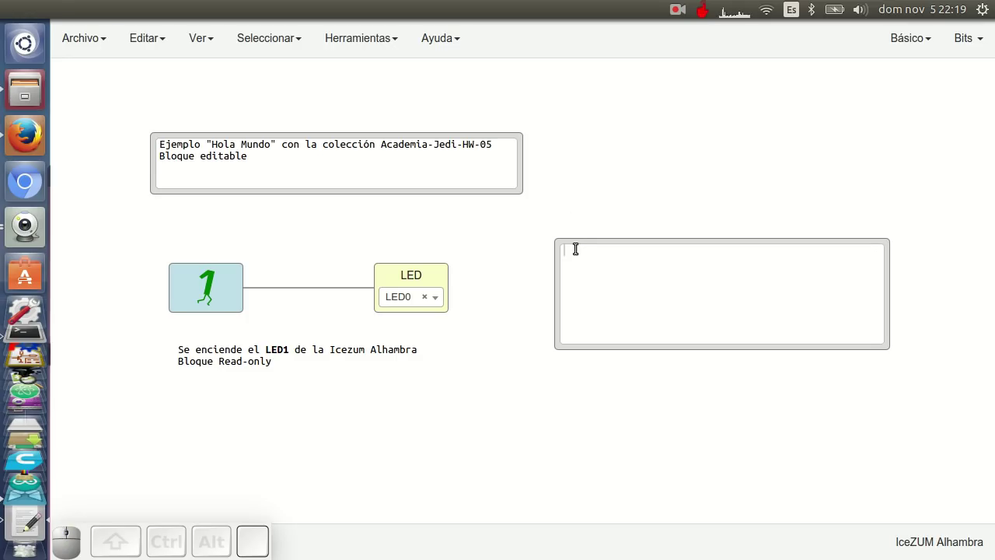
click(578, 248)
right_click(581, 248)
key(ctrl+v)
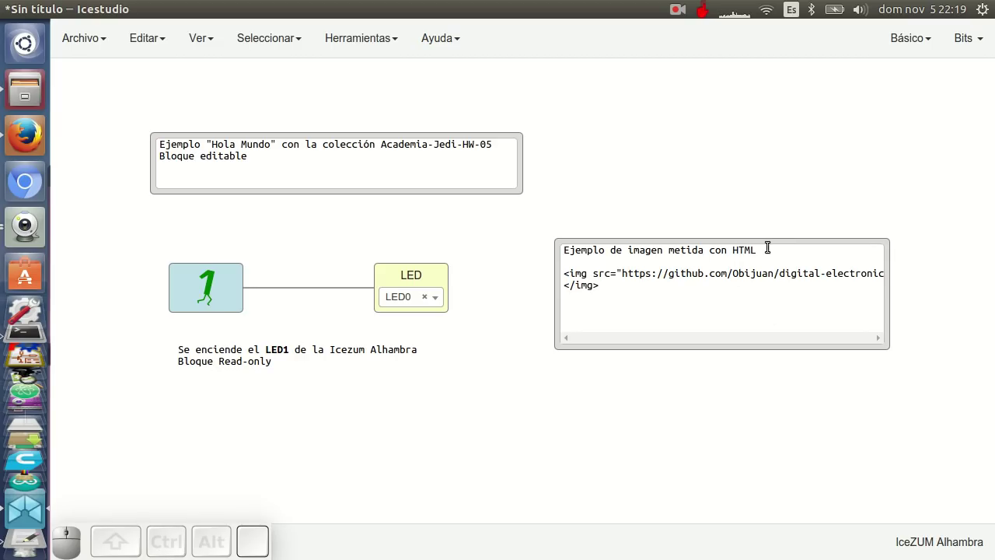
drag(765, 238, 629, 489)
drag(291, 416, 907, 408)
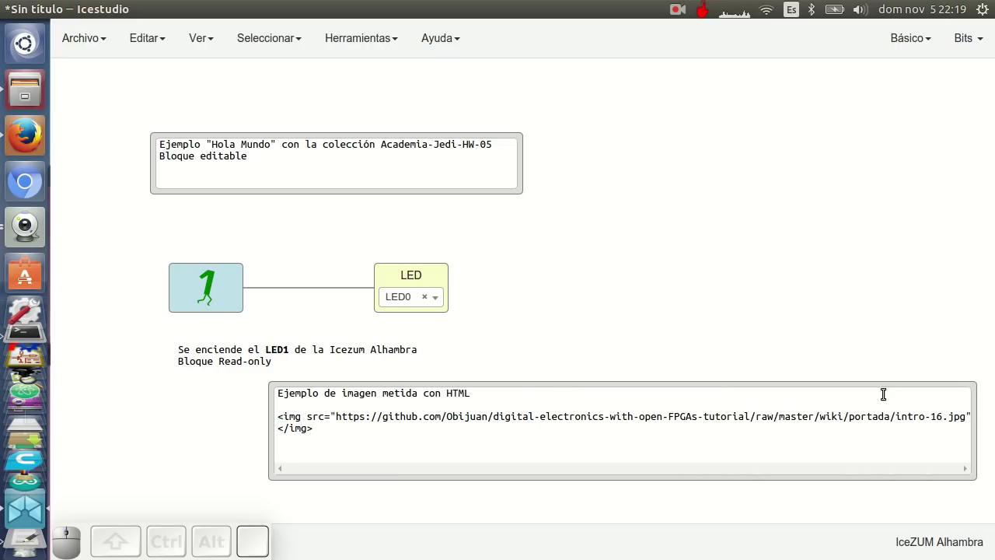
- Append WIDTH=200 to the img tag, shrink the block and move it beside the LED circuit
click(880, 383)
drag(870, 382, 905, 525)
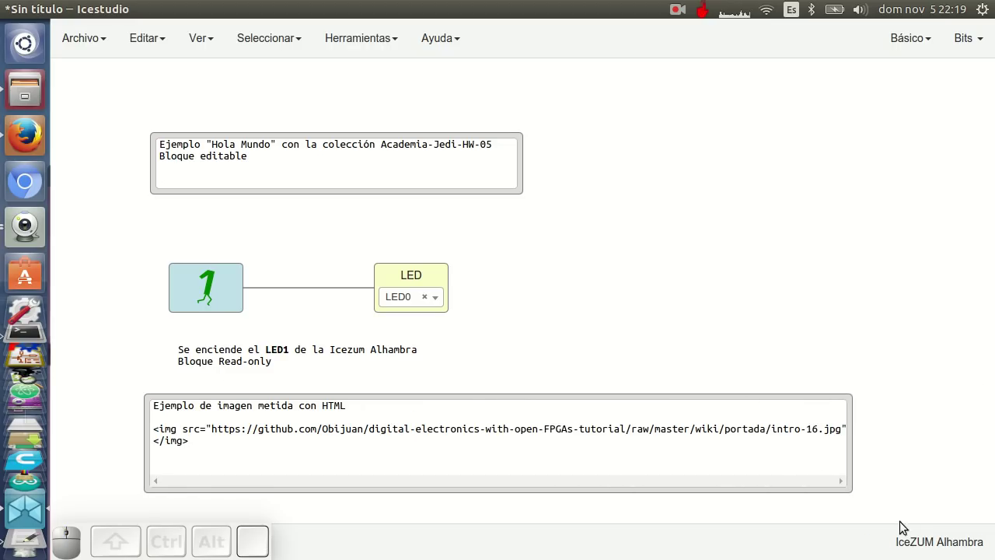
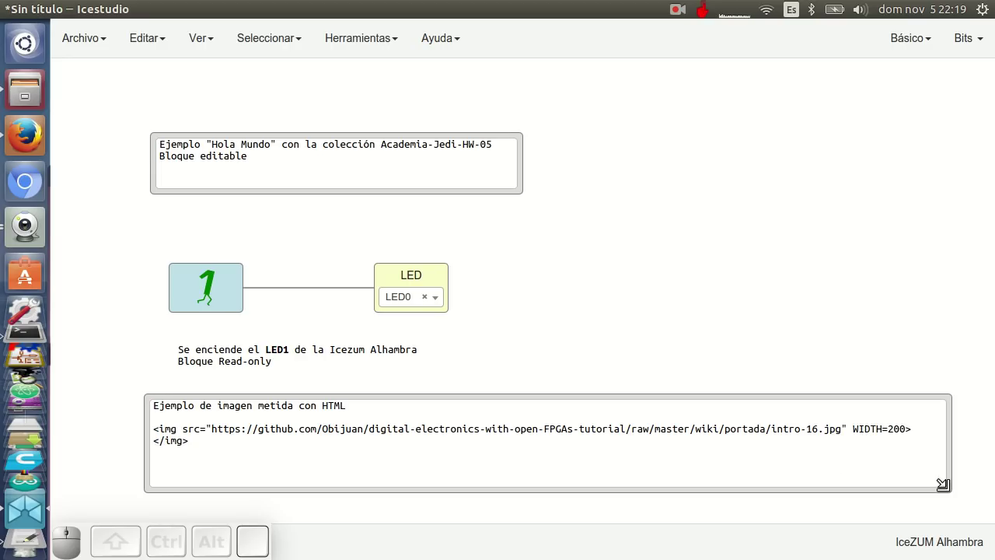
drag(165, 428, 388, 467)
drag(365, 449, 798, 279)
click(786, 266)
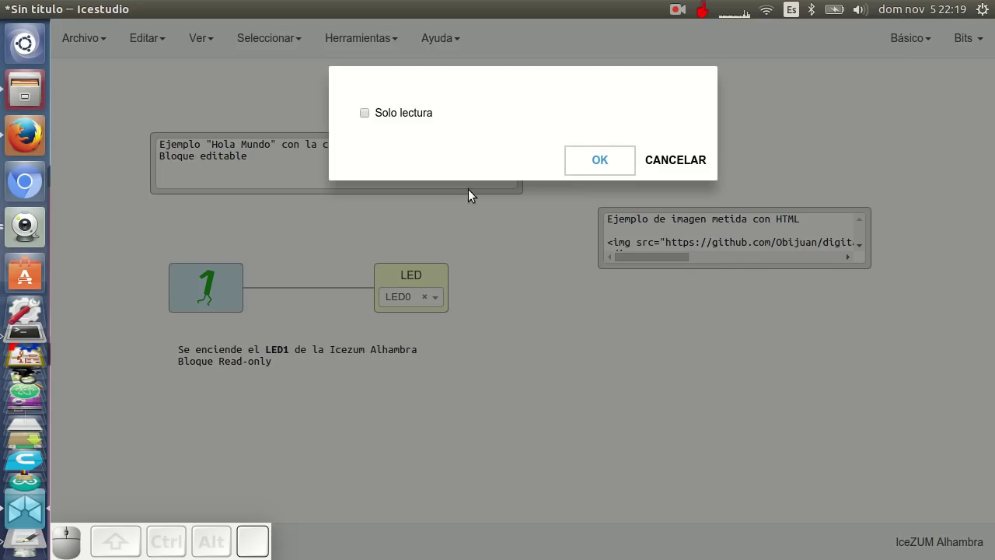
- Mark the image block Solo lectura, confirm, position the board photo next to the circuit and centre the canvas
click(411, 116)
click(603, 162)
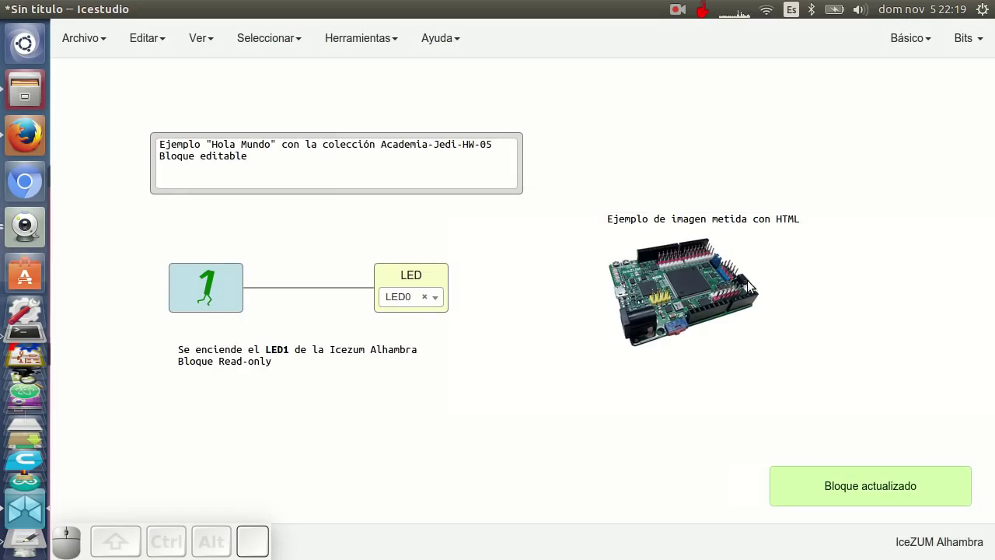
drag(707, 215, 640, 230)
drag(619, 230, 606, 237)
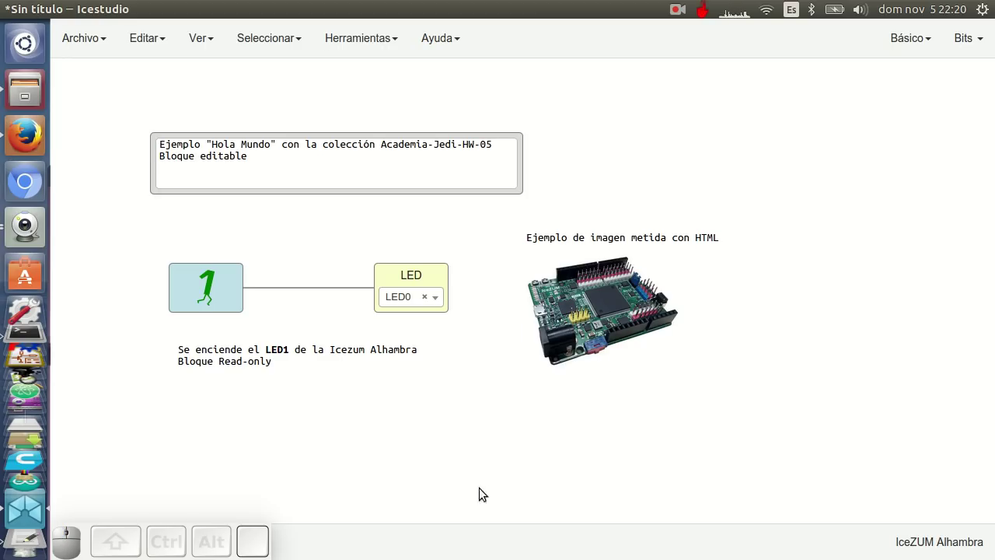
right_click(454, 435)
- Launch Guvcview from the dock to show the IceZUM Alhambra board on camera
click(39, 225)
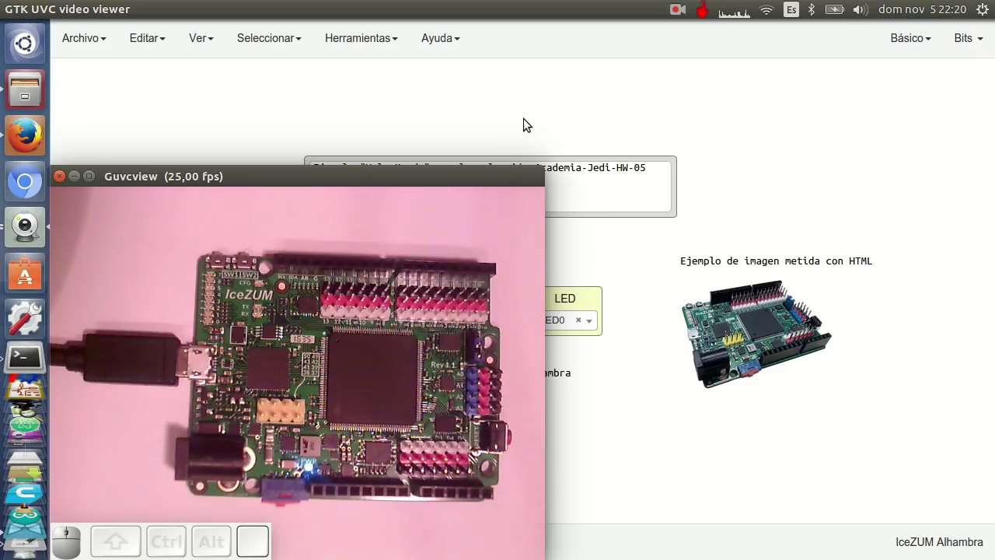
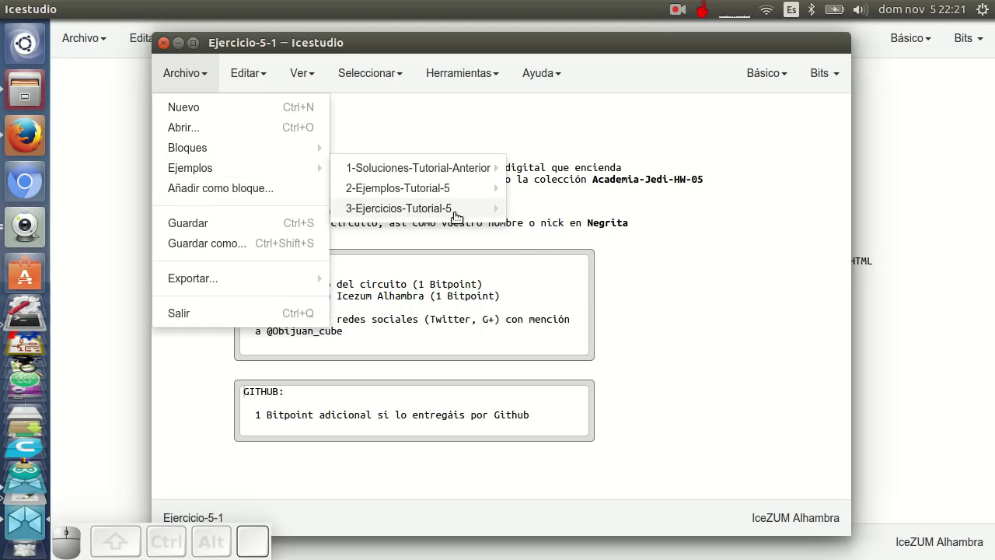
- Load the Ejercicio 5.2 example, then bring the tutorial wiki forward in Firefox
click(552, 226)
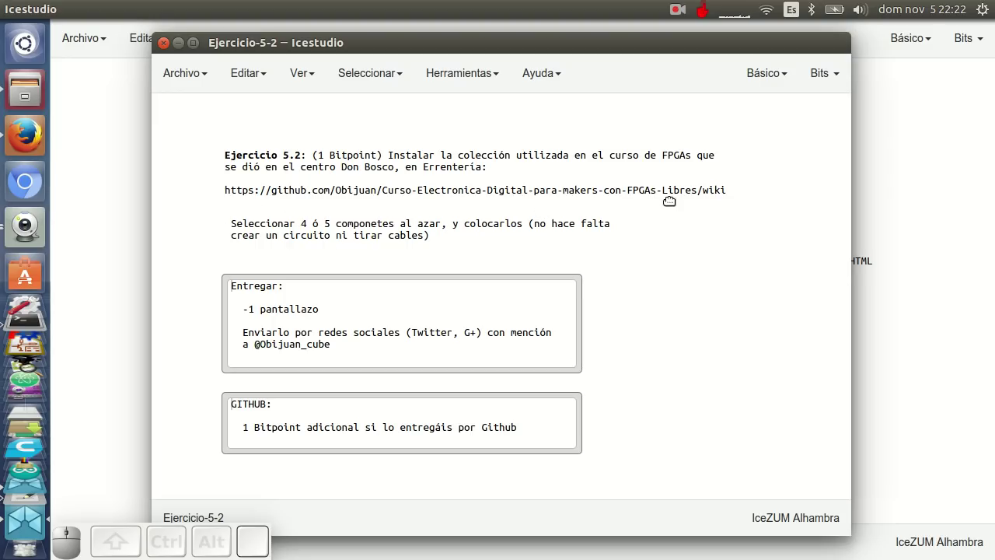
click(17, 136)
- Review the wiki's 'Ejercicios propuestos' section, then return to the Ejercicio 5.2 sheet in Icestudio
scroll(down, 3)
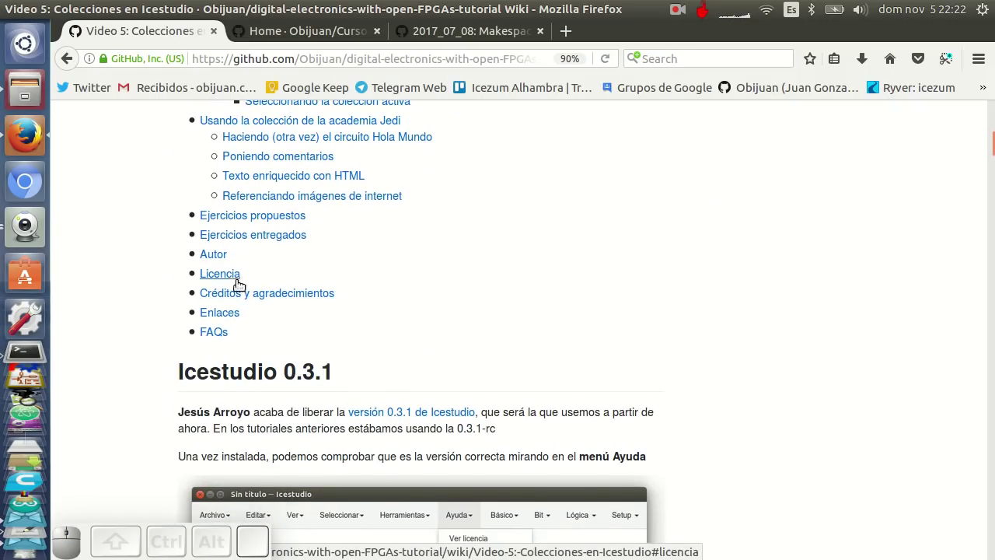
click(251, 217)
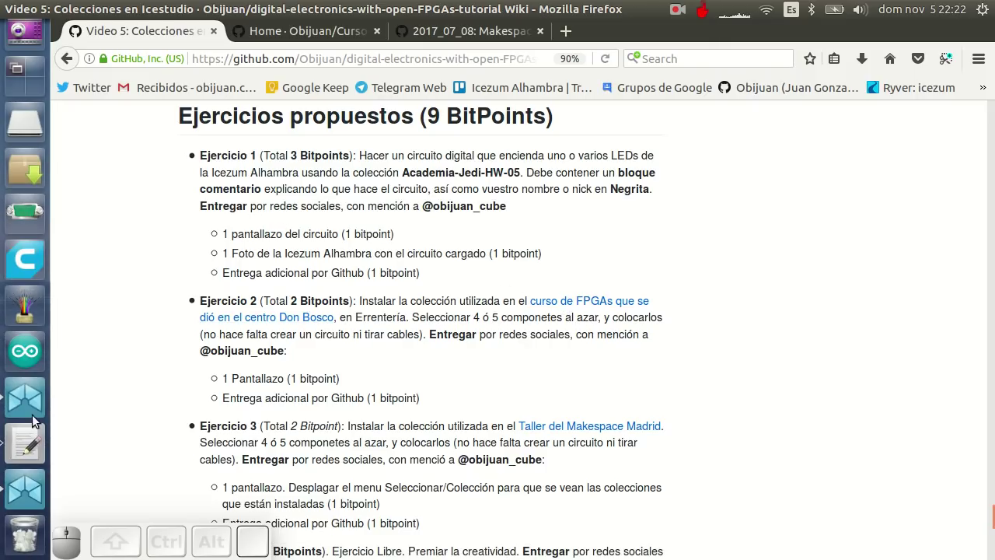
click(34, 404)
click(35, 489)
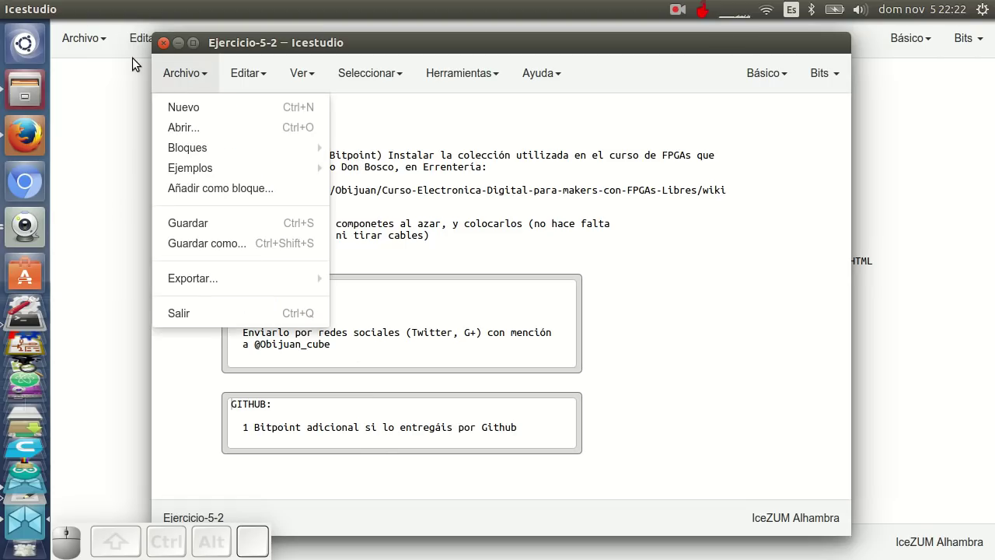
- Replace Ejercicio 5.2 with the Ejercicio 5.3 example, then scroll the wiki to Ejercicio 3 and 4
click(139, 77)
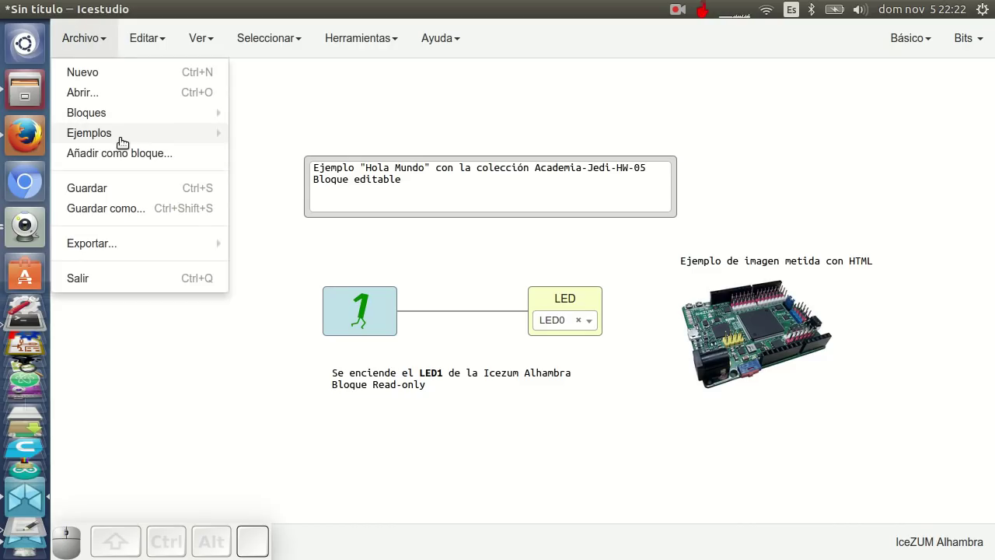
click(474, 214)
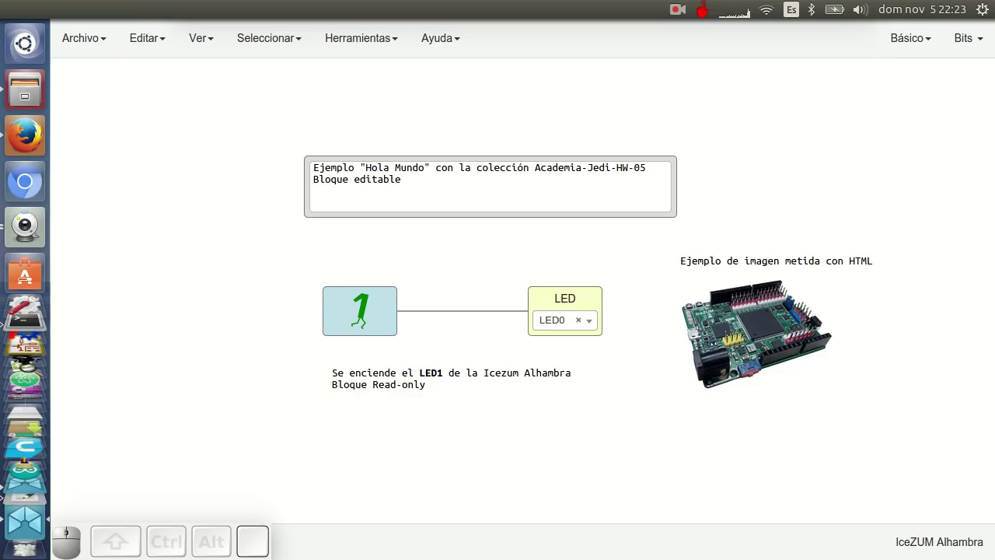
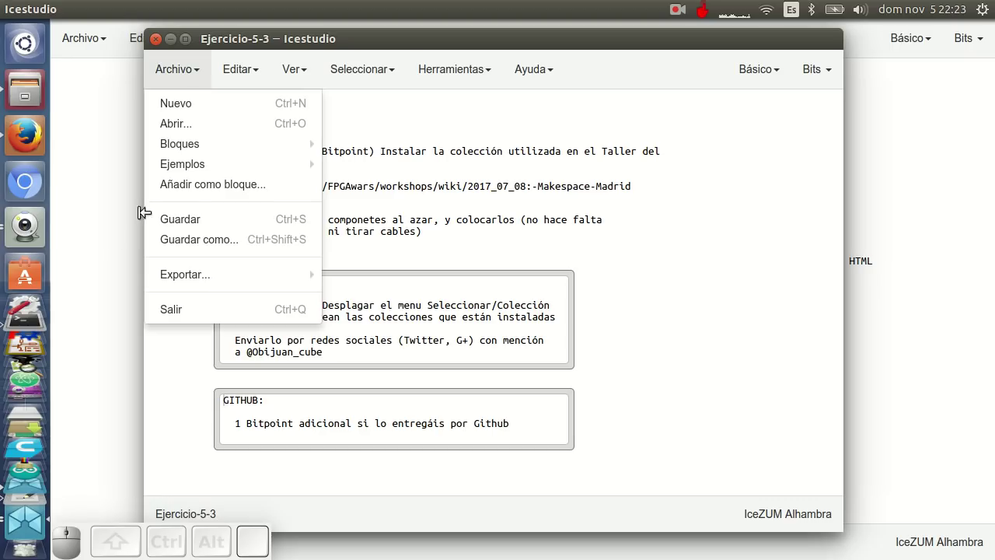
click(20, 127)
scroll(down, 3)
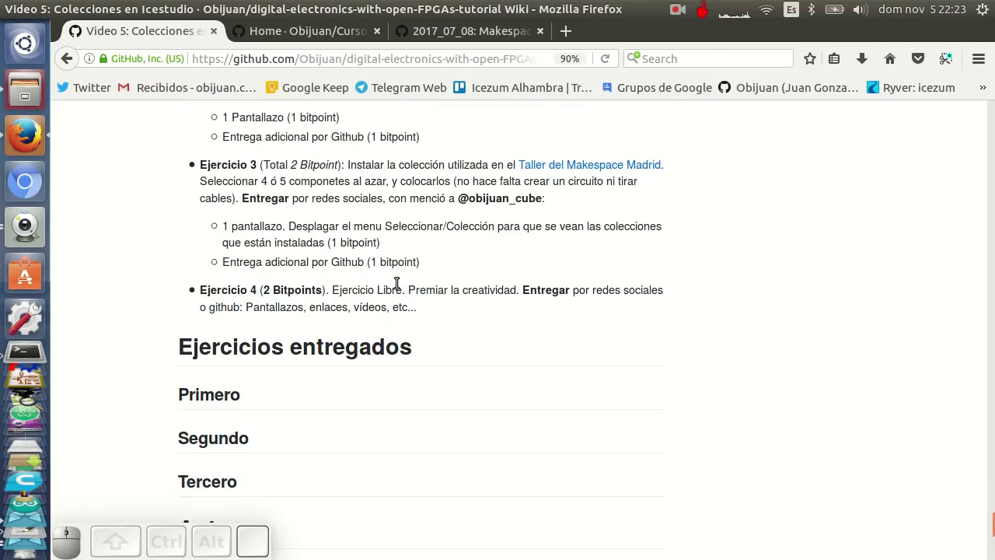